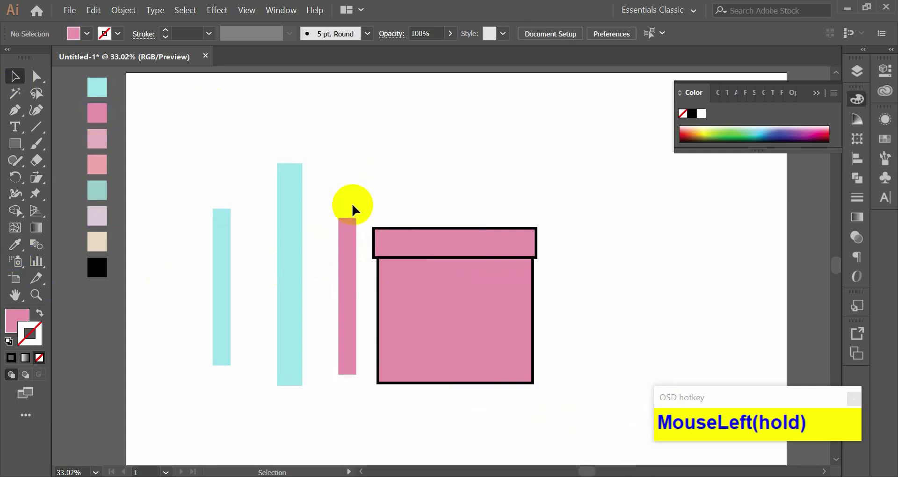
# Step: Nudge and place the pink ribbon stripe onto the centre of the gift box
pyautogui.press('Left')
pyautogui.press('Up')
pyautogui.press('Right')
pyautogui.moveTo(356, 229); pyautogui.dragTo(462, 231)
pyautogui.press('ctrl+z')
# Step: Align the thin cyan edge strips on both sides of the pink stripe with arrow-key nudges
pyautogui.click(495, 192)
pyautogui.press('Down')
pyautogui.press('Down')
pyautogui.press('Down')
pyautogui.press('Down')
pyautogui.press('Down')
pyautogui.press('Down')
pyautogui.click(415, 267)
pyautogui.press('Up')
pyautogui.press('Up')
pyautogui.press('Up')
pyautogui.press('Up')
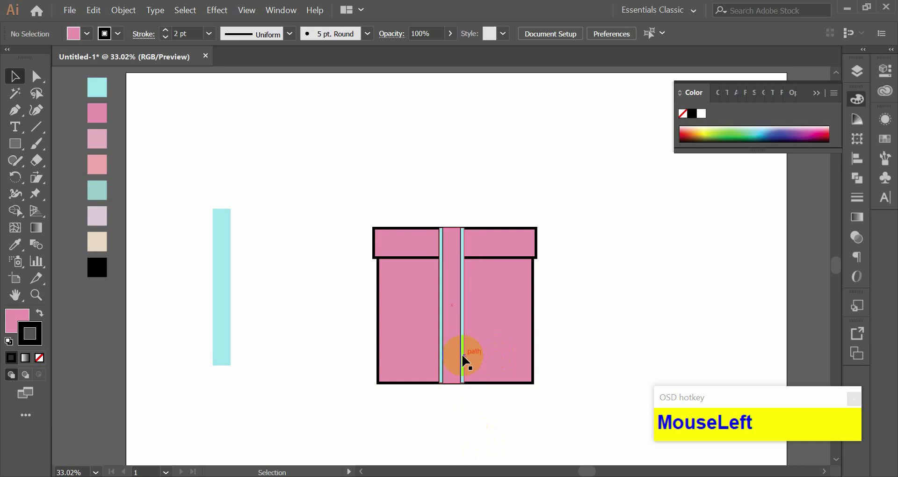
pyautogui.press('Right')
pyautogui.click(451, 174)
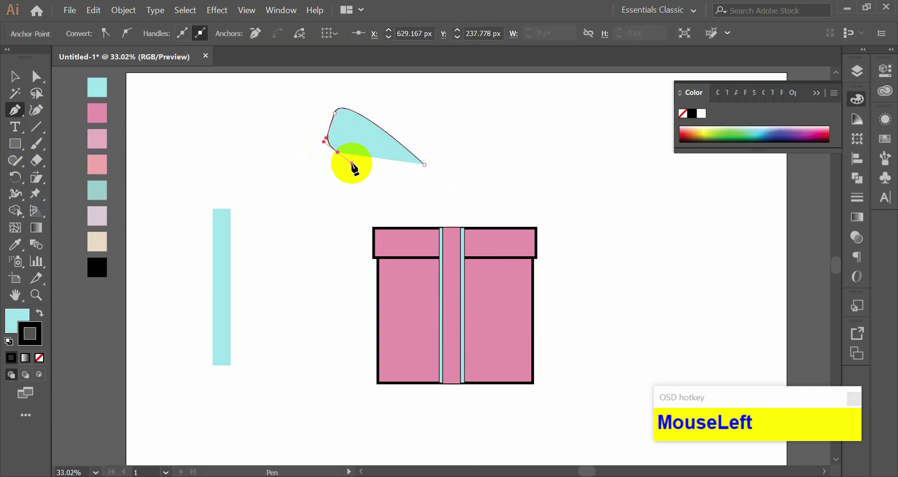
pyautogui.moveTo(321, 112); pyautogui.dragTo(389, 114)
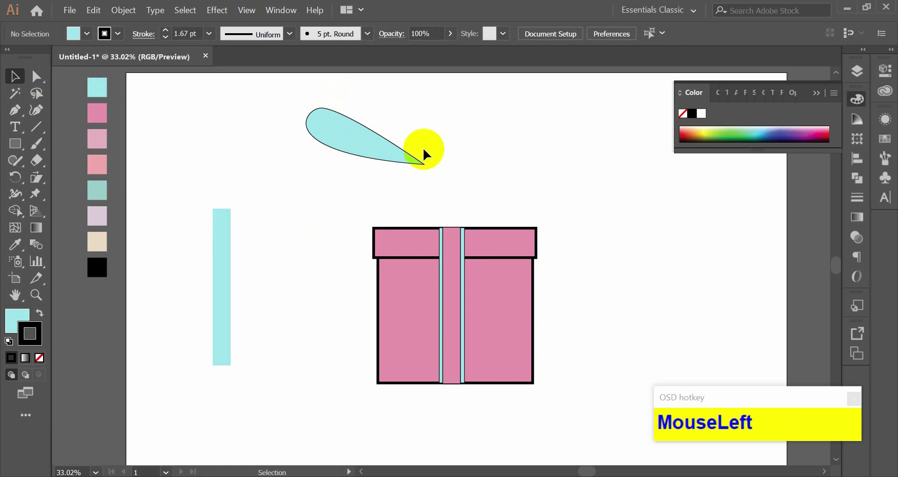
pyautogui.press('BackSpace')
# Step: Cut two overlapping cyan ellipses into a crescent bow piece above the box, deleting the leftover
pyautogui.click(25, 111)
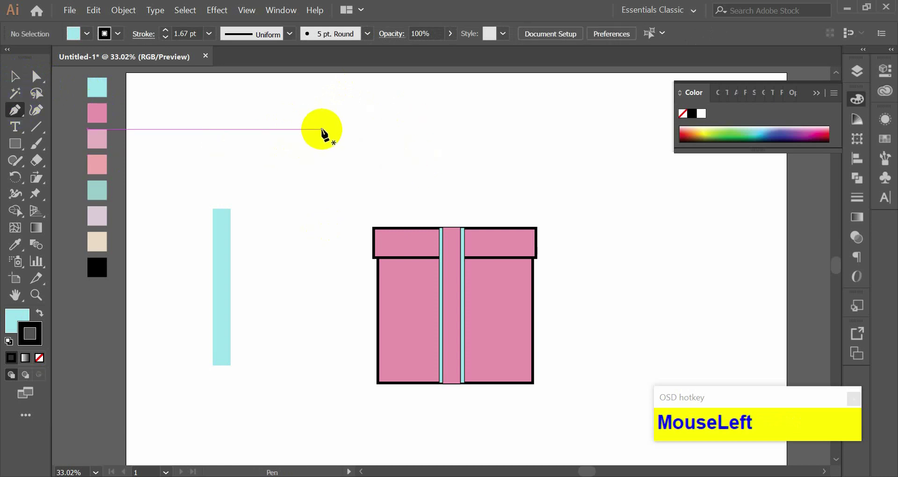
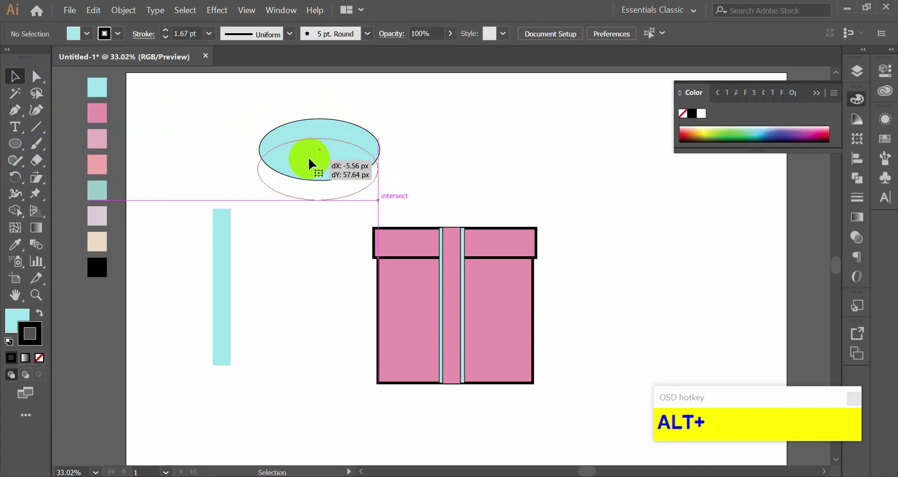
pyautogui.click(379, 109)
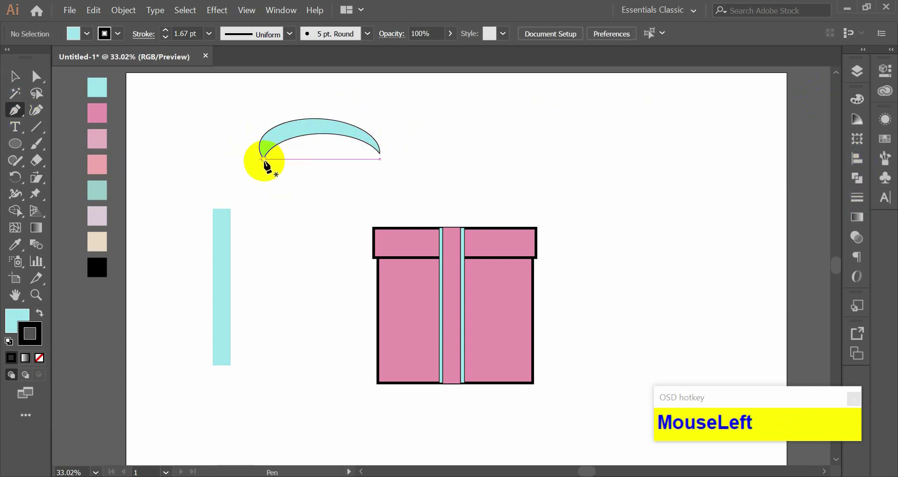
pyautogui.press('BackSpace')
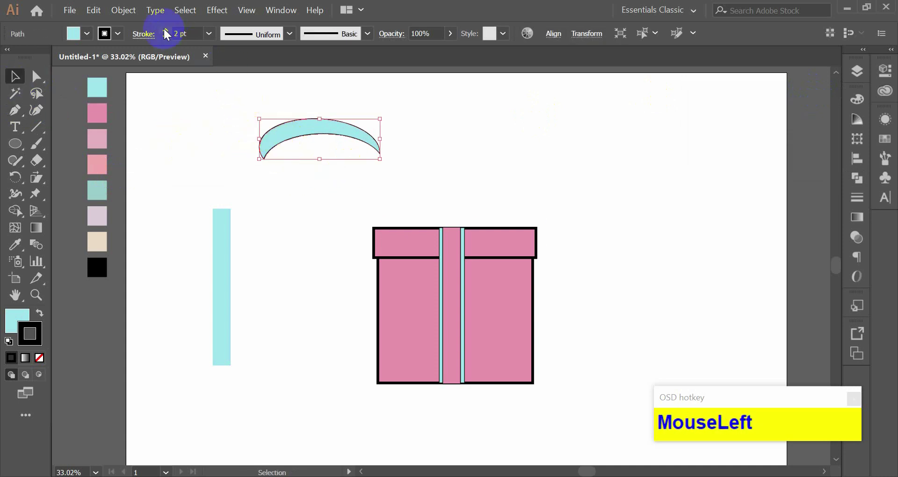
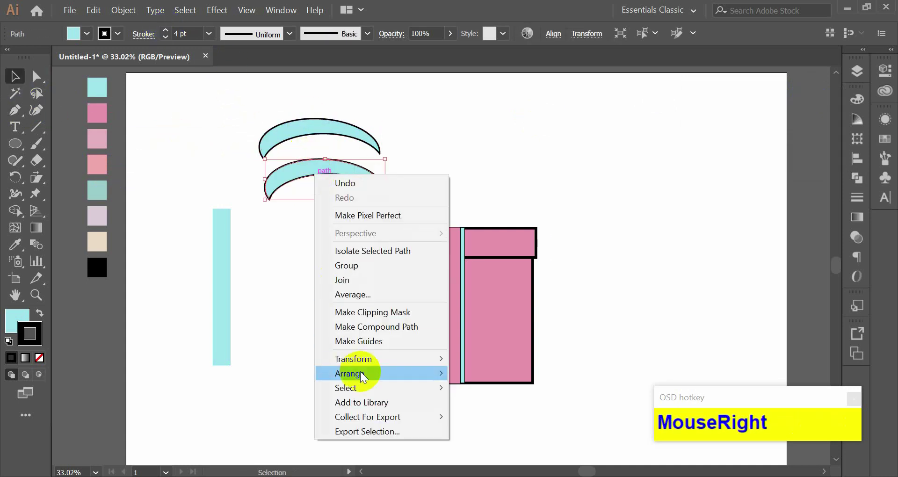
# Step: Reflect the duplicated crescent horizontally to form the bow's second loop
pyautogui.click(775, 192)
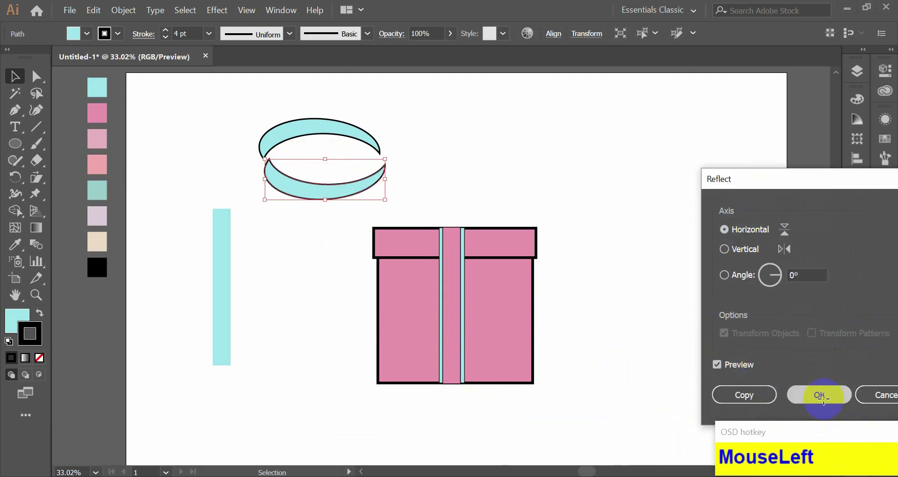
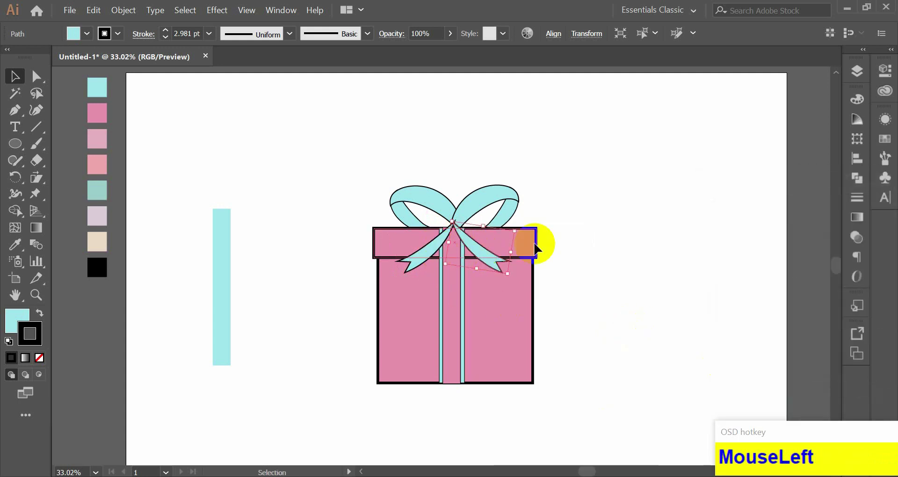
# Step: Offset the black 24%-opacity tail copies and send them behind the bow tails as shadows
pyautogui.press('shift+Down')
pyautogui.click(542, 230)
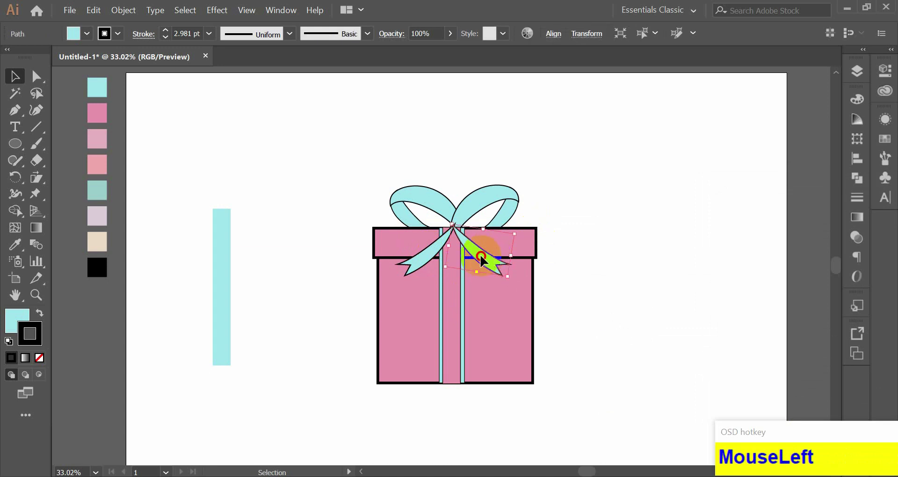
pyautogui.scroll(3)
pyautogui.click(576, 203)
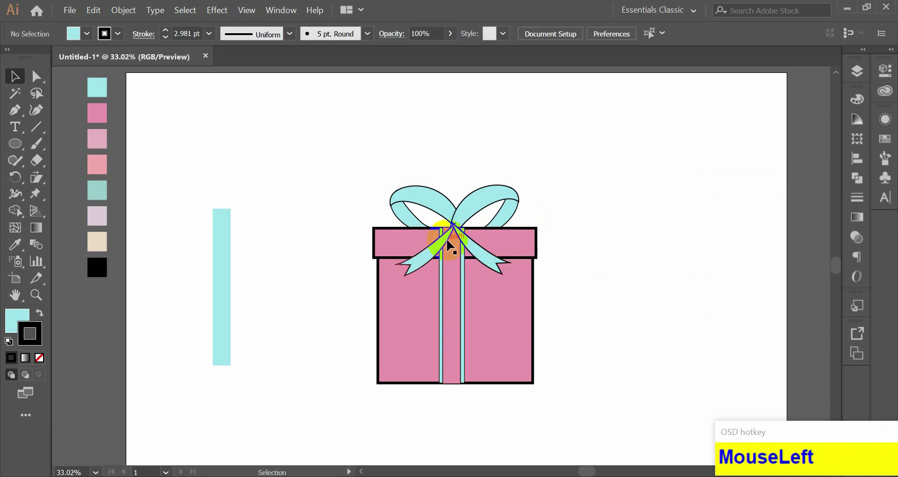
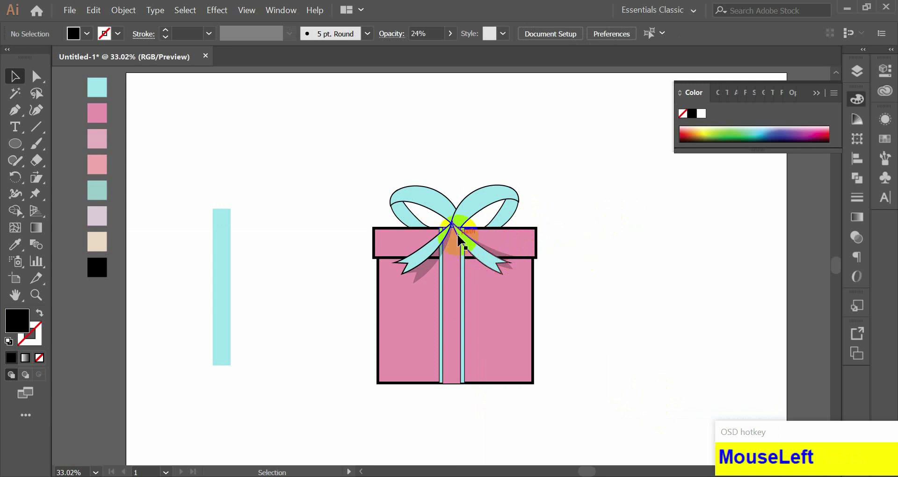
# Step: Ungroup the bow and remove a stray piece to isolate the darker loop shape
pyautogui.rightClick(409, 224)
pyautogui.click(452, 327)
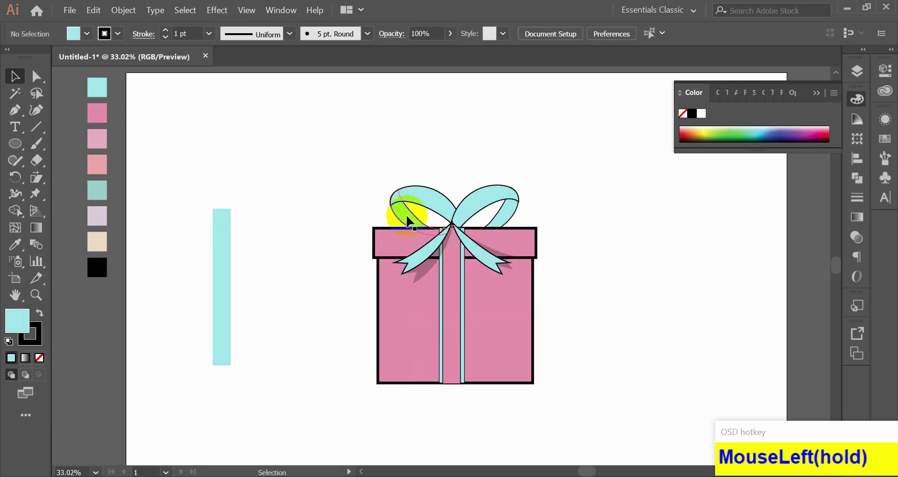
pyautogui.rightClick(319, 229)
pyautogui.click(368, 327)
pyautogui.press('BackSpace')
pyautogui.click(310, 222)
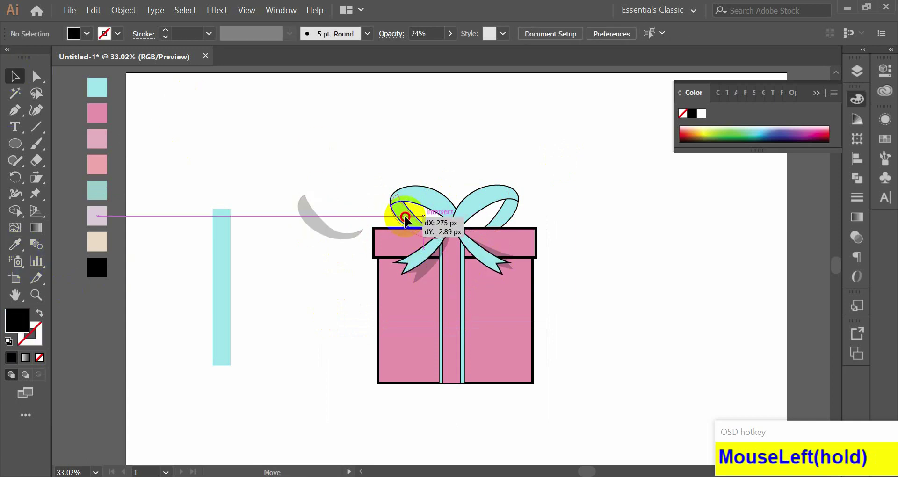
pyautogui.rightClick(414, 203)
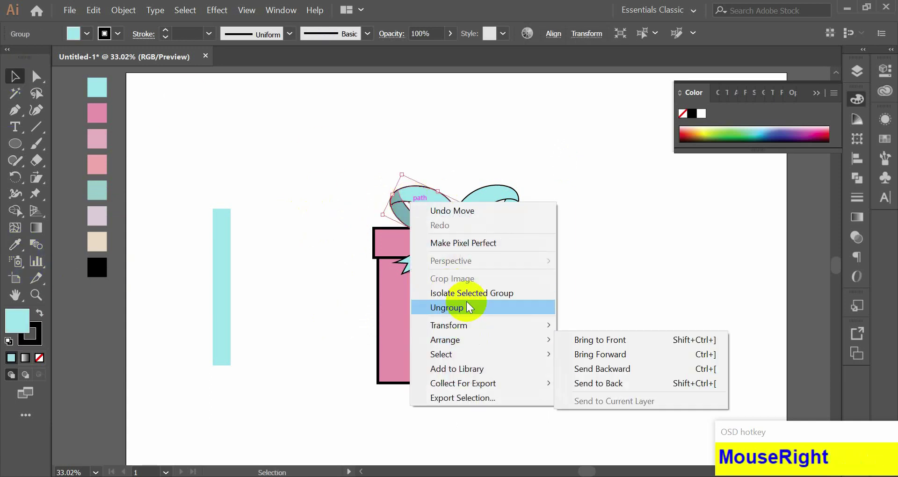
pyautogui.click(421, 208)
# Step: Copy the darker teal loop shading to the right loop, reflect it and nudge it into place
pyautogui.rightClick(422, 212)
pyautogui.moveTo(477, 406); pyautogui.dragTo(518, 211)
pyautogui.rightClick(518, 215)
pyautogui.click(565, 325)
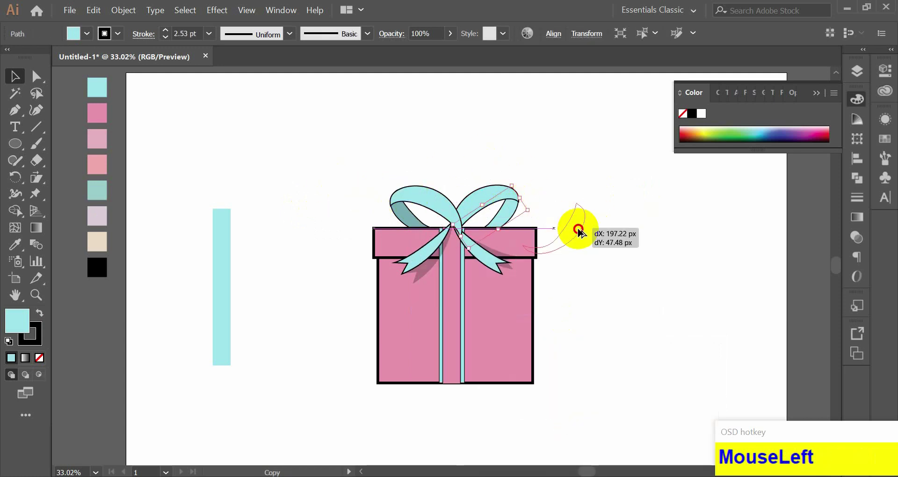
pyautogui.moveTo(17, 258); pyautogui.dragTo(480, 211)
pyautogui.rightClick(481, 211)
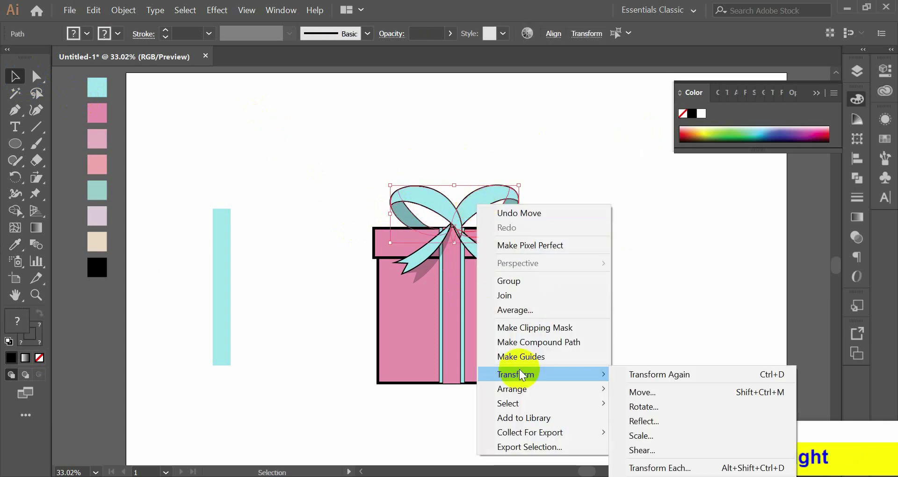
pyautogui.click(528, 396)
pyautogui.press('Left')
pyautogui.press('Left')
pyautogui.click(627, 200)
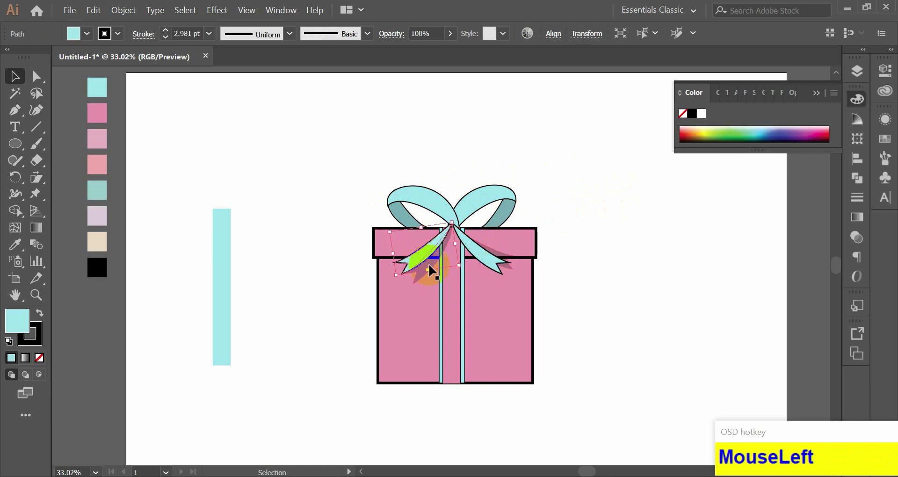
# Step: Duplicate the tail shadow, reflect it and move it under the other bow tail
pyautogui.click(432, 270)
pyautogui.rightClick(488, 263)
pyautogui.moveTo(523, 86); pyautogui.dragTo(476, 204)
pyautogui.press('Left')
pyautogui.press('Left')
pyautogui.press('Left')
pyautogui.press('ctrl+z')
pyautogui.moveTo(440, 147); pyautogui.dragTo(493, 207)
pyautogui.rightClick(493, 206)
pyautogui.click(524, 285)
pyautogui.press('Left')
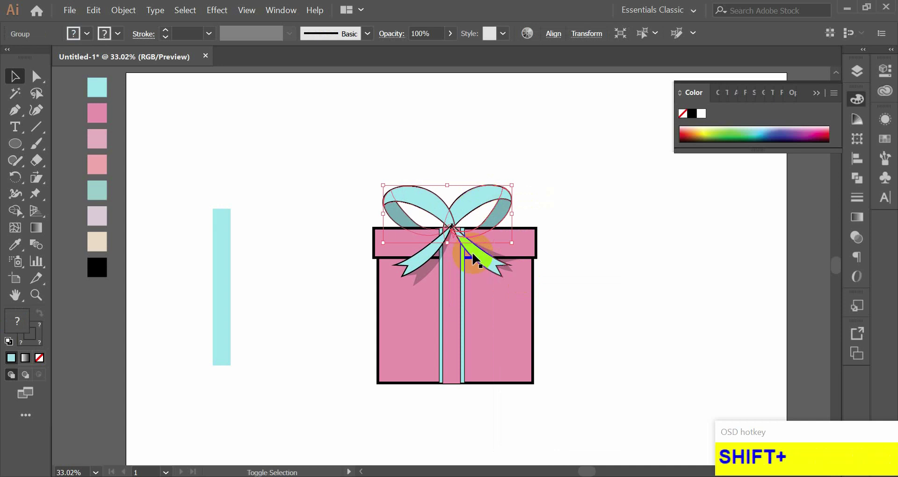
# Step: Fine-tune both tail shadows' positions and stacking order with Arrange commands
pyautogui.click(436, 262)
pyautogui.press('shift+Right')
pyautogui.click(564, 206)
pyautogui.press('Left')
pyautogui.click(467, 210)
pyautogui.press('Left')
pyautogui.press('Left')
pyautogui.press('Left')
pyautogui.click(551, 167)
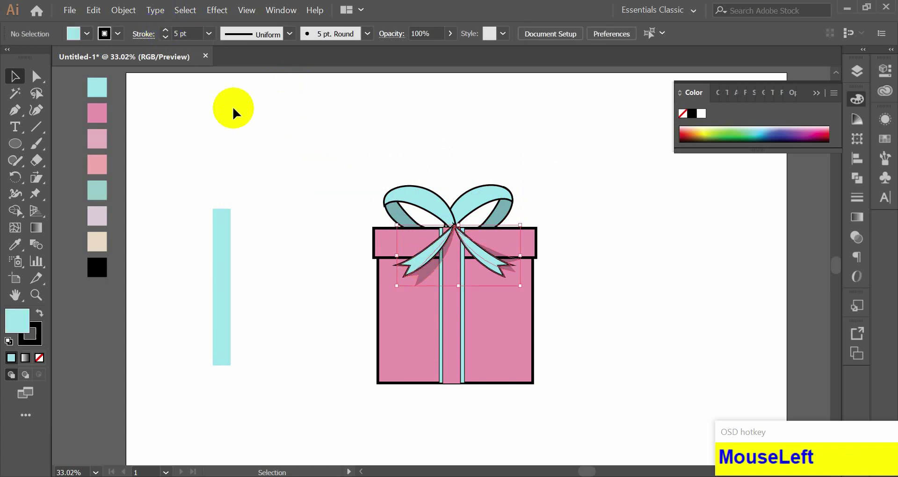
# Step: Reflect a copy of the 7%-opacity highlight stroke onto the other bow loop
pyautogui.rightClick(500, 194)
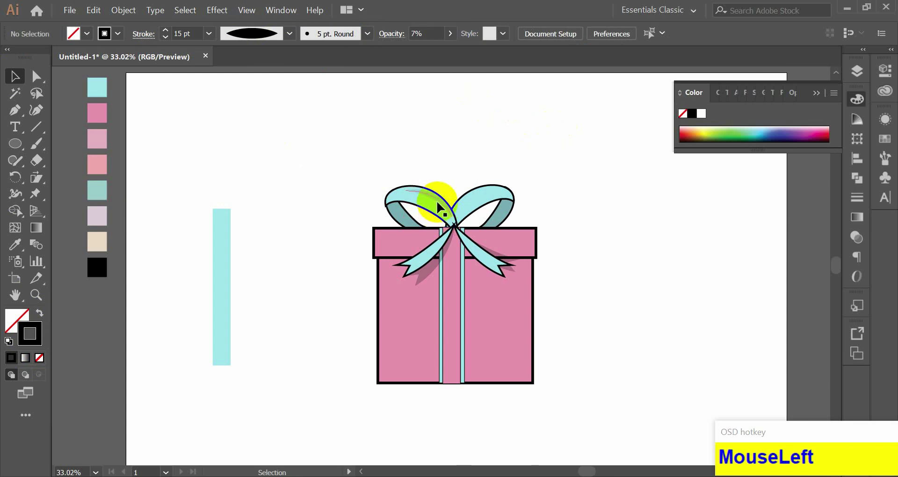
pyautogui.rightClick(458, 184)
pyautogui.click(514, 380)
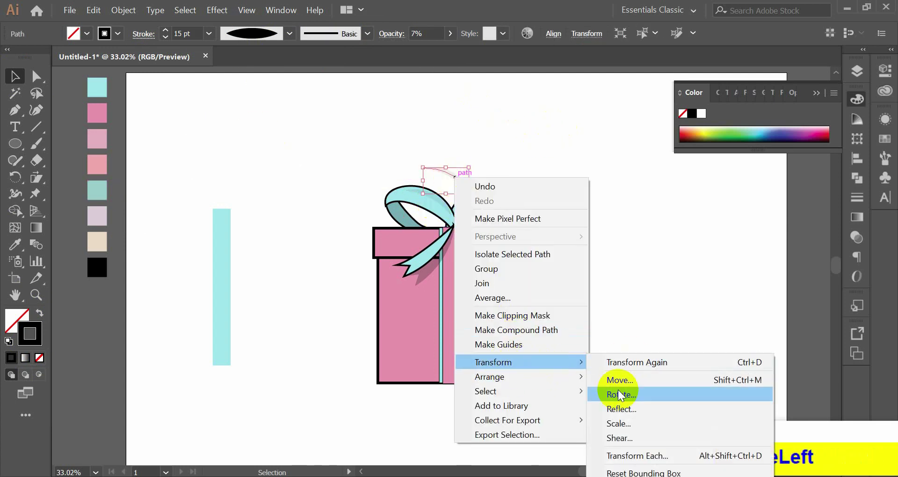
# Step: Paste offset copies of the box lid and body to the right of the gift
pyautogui.moveTo(764, 403); pyautogui.dragTo(663, 251)
pyautogui.press('ctrl+z')
pyautogui.click(653, 274)
pyautogui.click(526, 244)
pyautogui.click(708, 295)
# Step: Use Pathfinder Minus Front on the box copies, fill the sliver darker pink and place it as side shading
pyautogui.moveTo(765, 181); pyautogui.dragTo(718, 135)
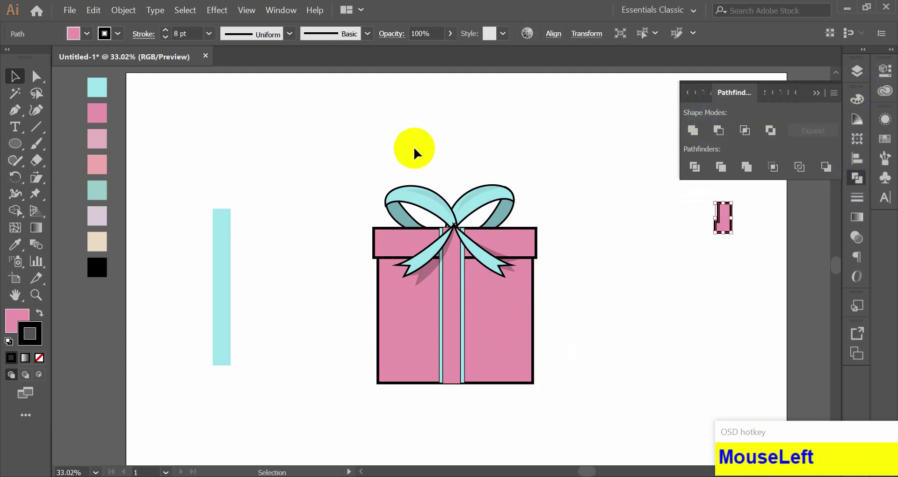
pyautogui.click(819, 102)
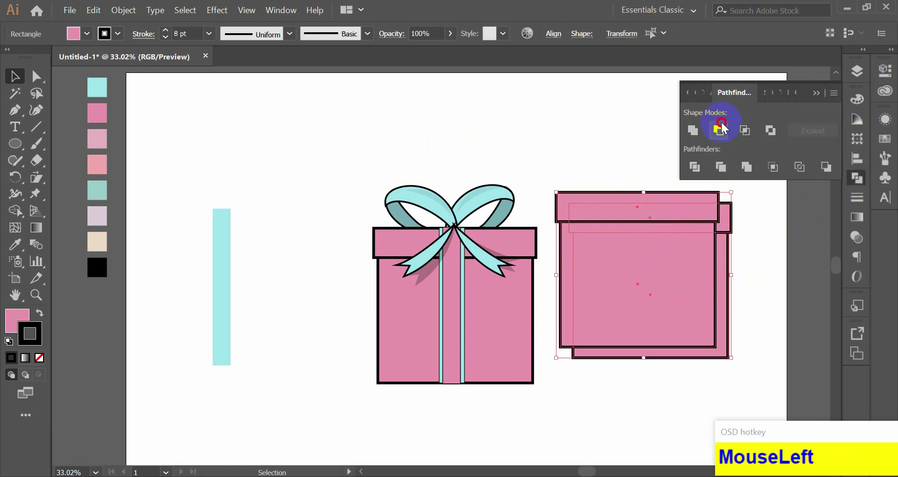
pyautogui.press('ctrl+z')
pyautogui.click(729, 174)
pyautogui.rightClick(662, 238)
pyautogui.click(692, 337)
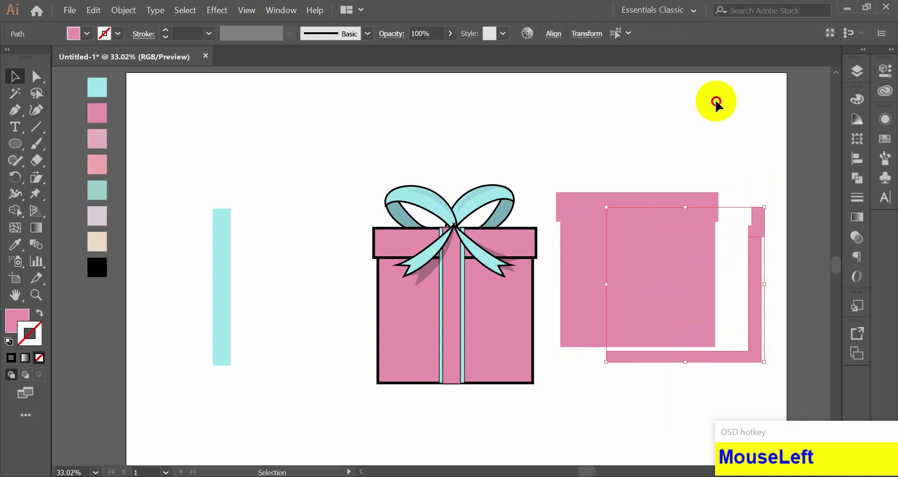
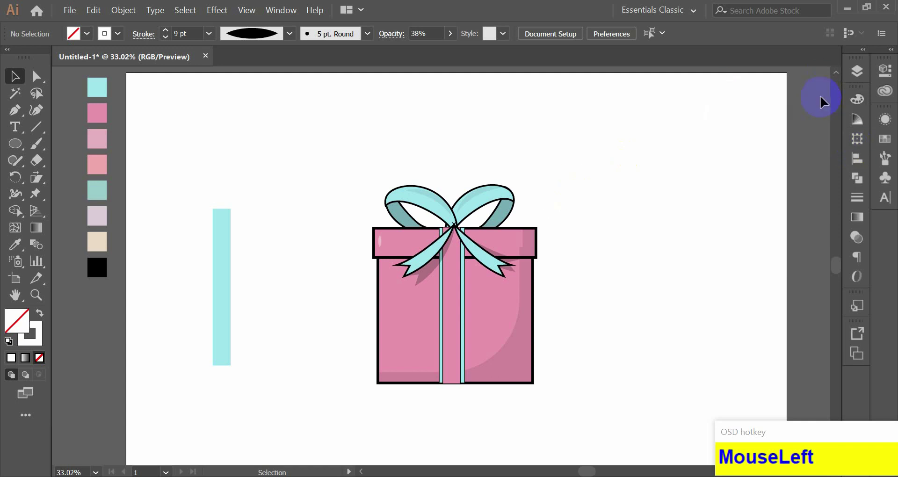
pyautogui.press('BackSpace')
# Step: Add a left-edge highlight, select every gift box and bow piece and group them with Ctrl+G
pyautogui.click(25, 120)
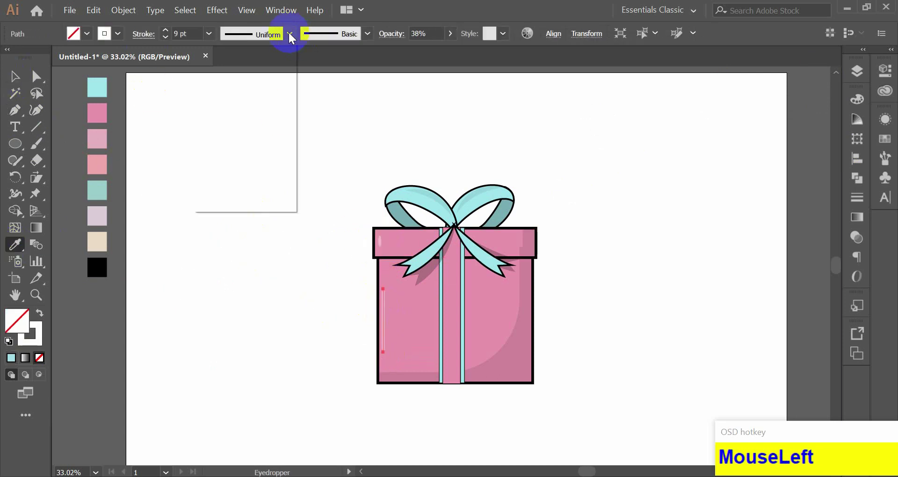
pyautogui.rightClick(388, 279)
pyautogui.rightClick(388, 279)
pyautogui.click(276, 285)
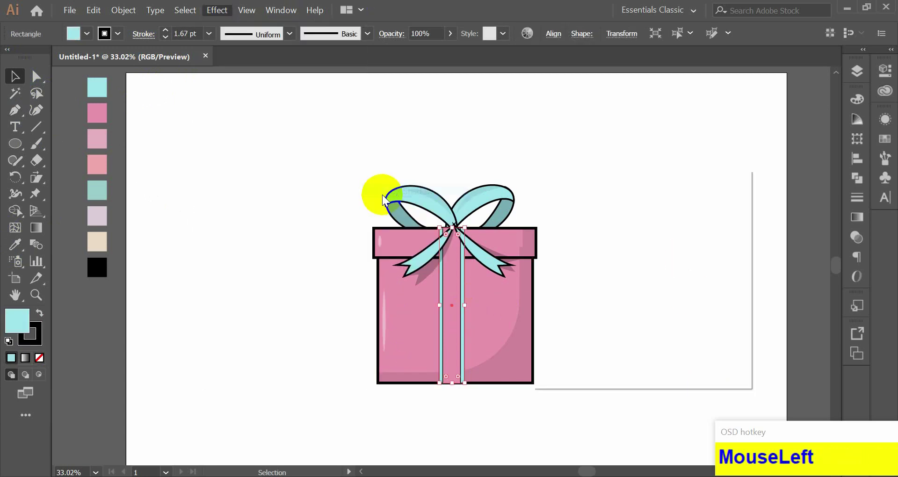
pyautogui.press('BackSpace')
pyautogui.press('BackSpace')
# Step: Scale the grouped gift box down to a smaller size
pyautogui.moveTo(577, 361); pyautogui.dragTo(555, 431)
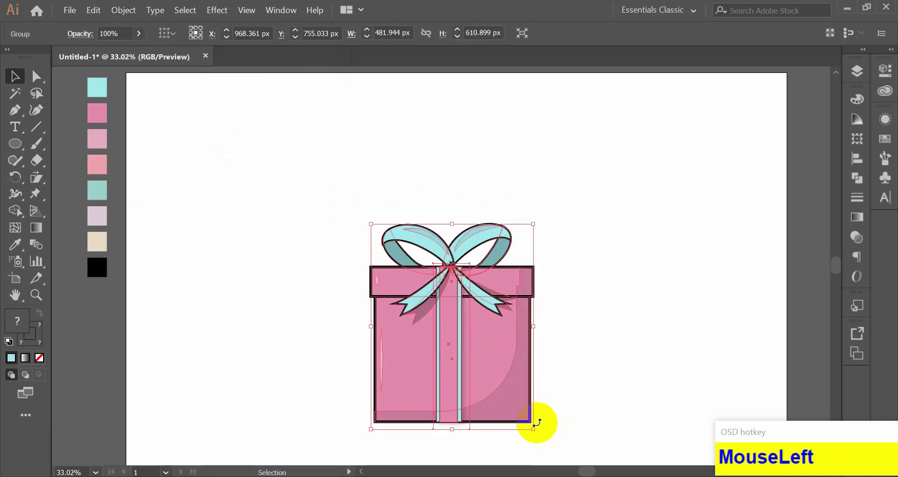
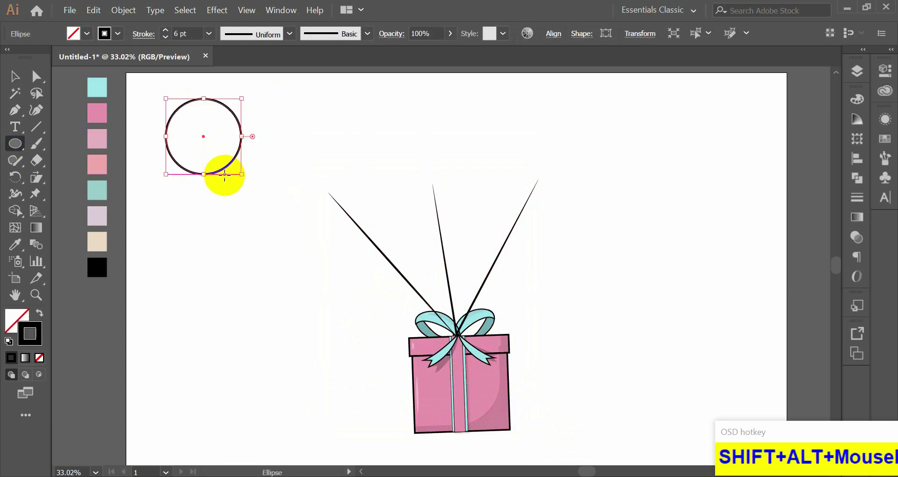
# Step: Add the highlight, darker shading and triangular knot shapes beneath the pink balloon
pyautogui.moveTo(55, 74); pyautogui.dragTo(216, 164)
pyautogui.moveTo(251, 335); pyautogui.dragTo(222, 199)
pyautogui.rightClick(222, 199)
pyautogui.moveTo(434, 428); pyautogui.dragTo(234, 178)
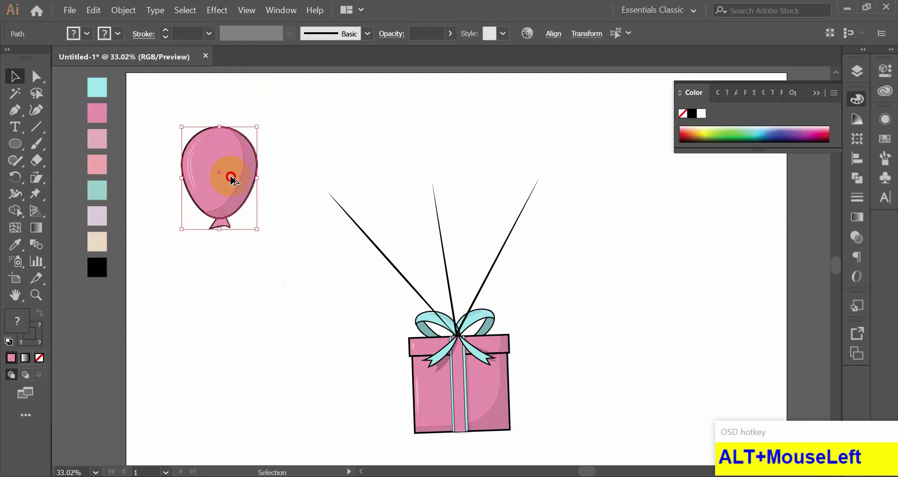
# Step: Recolour the balloon copies with swatch colours: fourth salmon, third mint, second cream
pyautogui.press('ctrl+d')
pyautogui.click(502, 101)
pyautogui.moveTo(437, 228); pyautogui.dragTo(349, 229)
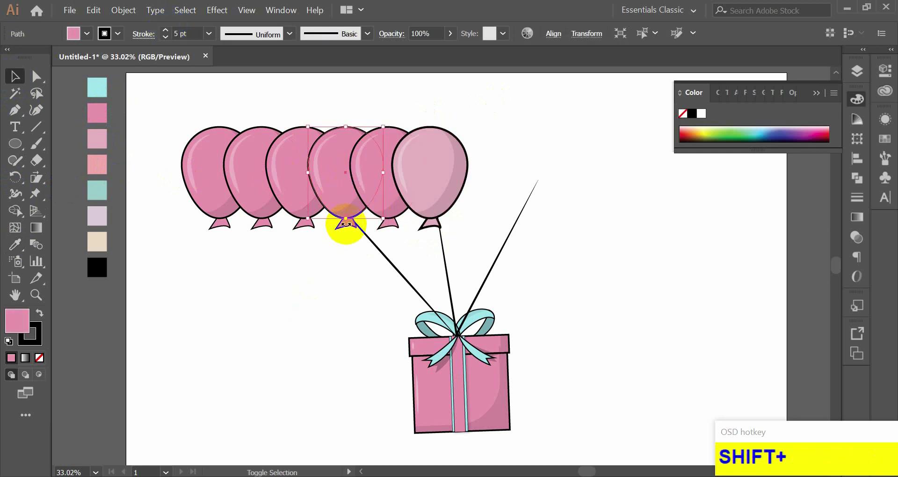
pyautogui.click(19, 255)
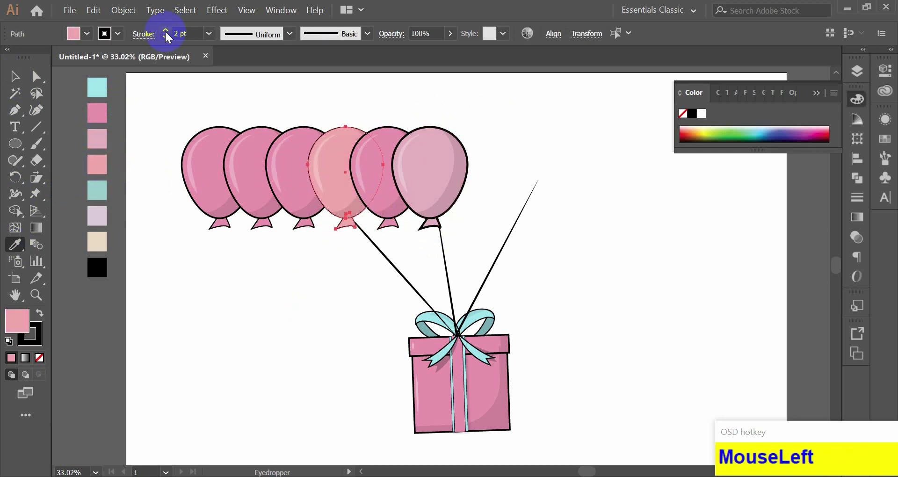
pyautogui.click(311, 227)
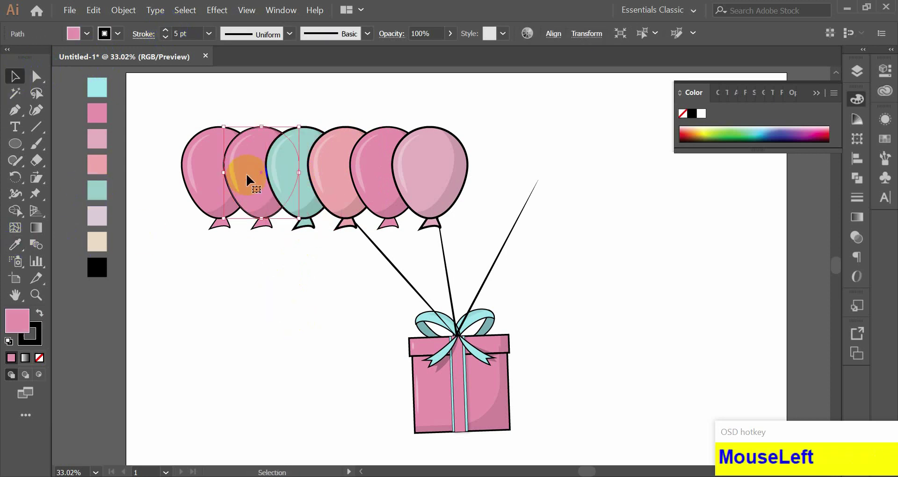
pyautogui.click(267, 229)
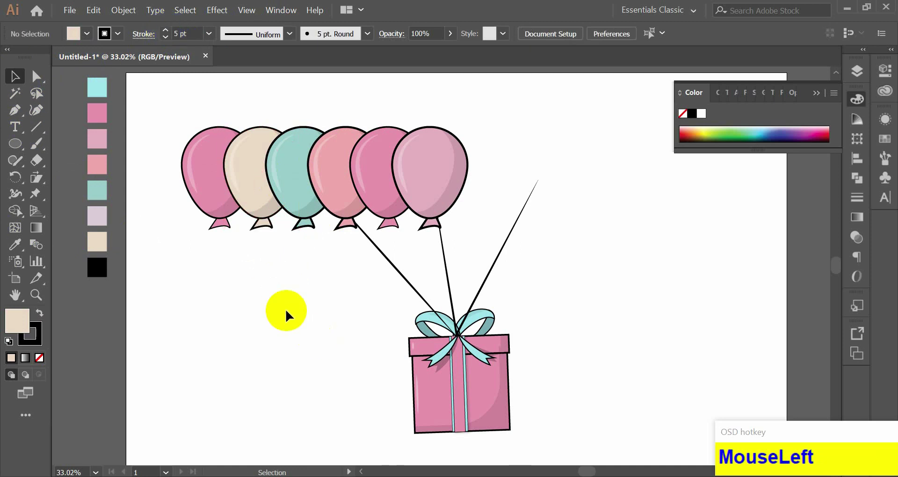
# Step: Move the first two balloons out of the row to start spreading the cluster
pyautogui.rightClick(206, 199)
pyautogui.moveTo(241, 279); pyautogui.dragTo(216, 210)
pyautogui.rightClick(216, 210)
pyautogui.click(166, 350)
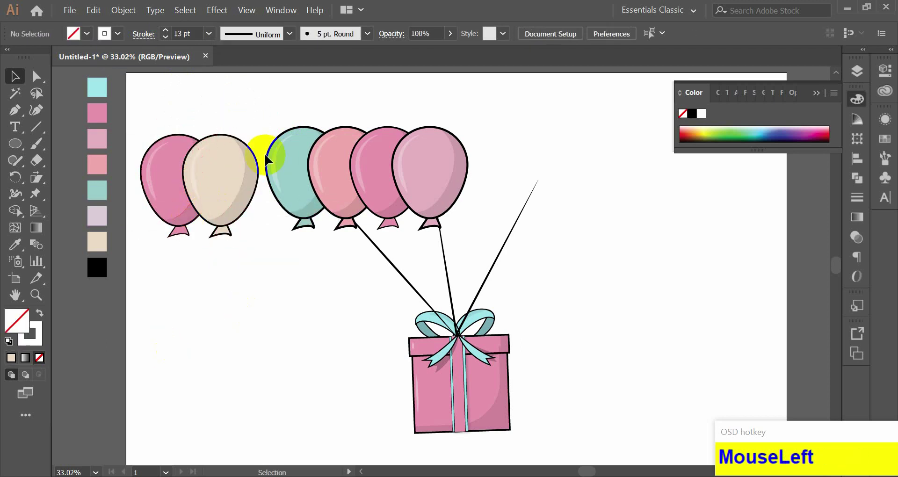
pyautogui.click(199, 182)
pyautogui.click(264, 258)
# Step: Move the cream balloon lower down beneath the others
pyautogui.rightClick(261, 299)
pyautogui.moveTo(289, 119); pyautogui.dragTo(265, 206)
pyautogui.rightClick(264, 206)
pyautogui.click(300, 283)
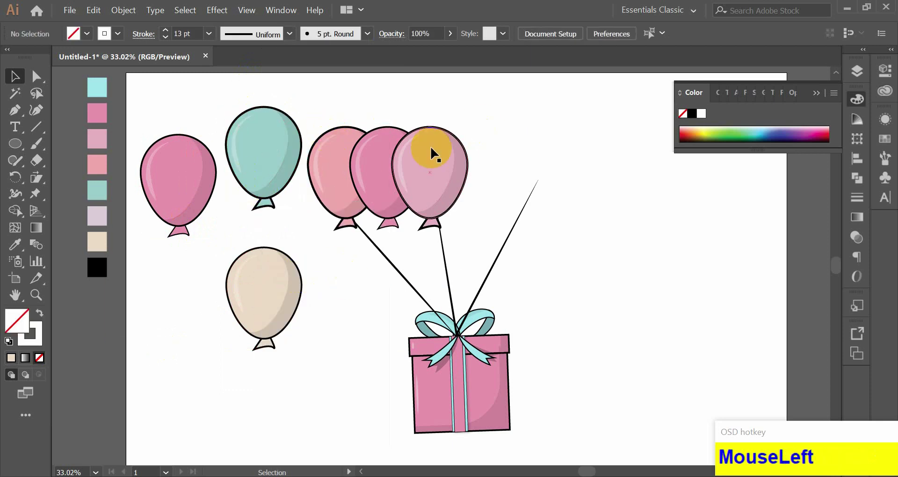
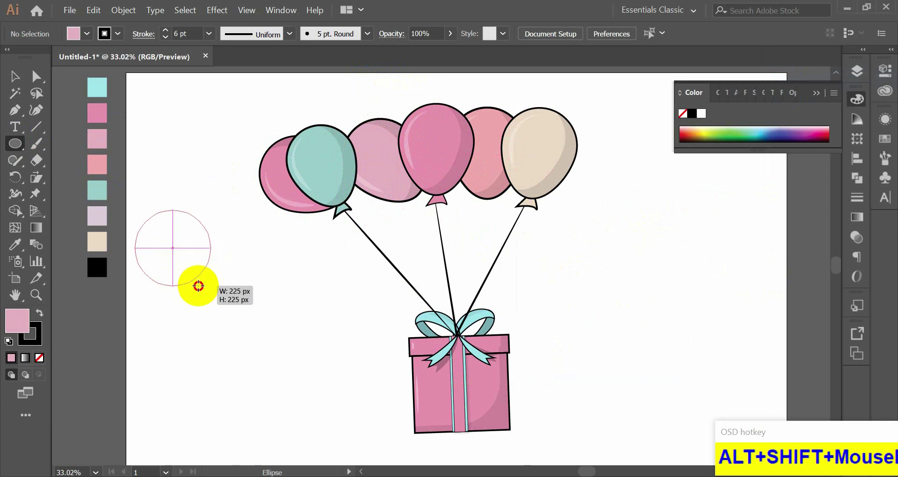
# Step: Place a round pink balloon beside the cluster and send it to the back
pyautogui.click(20, 92)
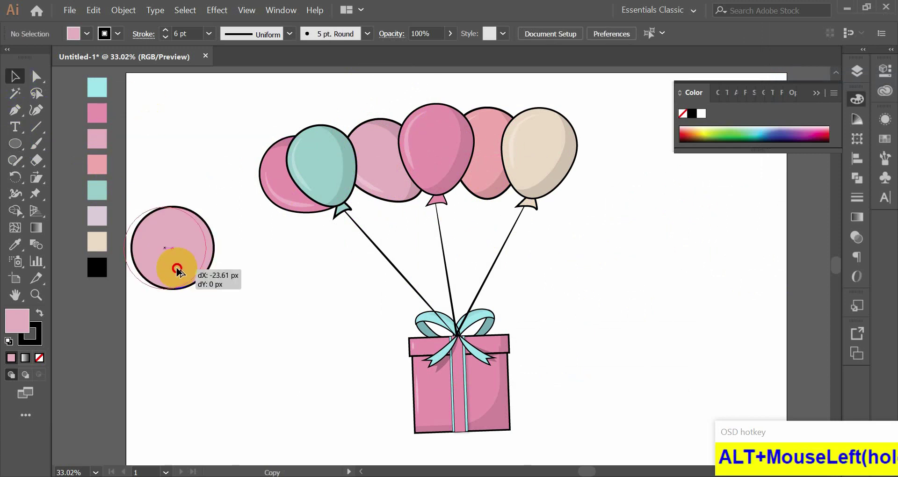
pyautogui.moveTo(179, 237); pyautogui.dragTo(318, 329)
pyautogui.rightClick(290, 321)
pyautogui.click(322, 269)
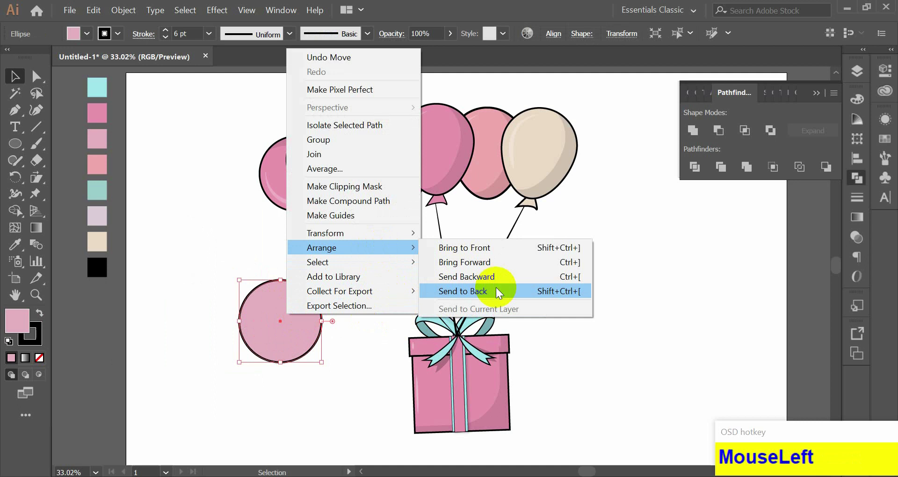
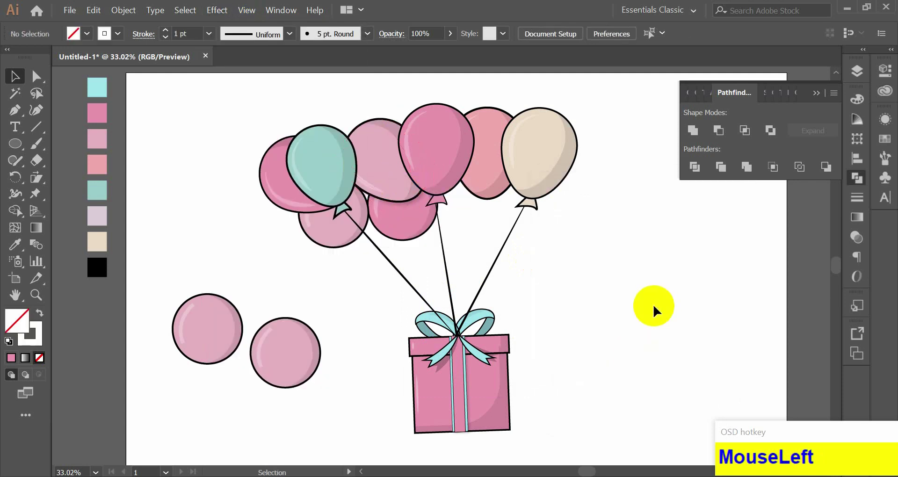
# Step: Apply a Multiply 20% drop shadow with 7 px offsets and 5 px blur, then copy another round balloon
pyautogui.rightClick(366, 214)
pyautogui.moveTo(223, 15); pyautogui.dragTo(649, 366)
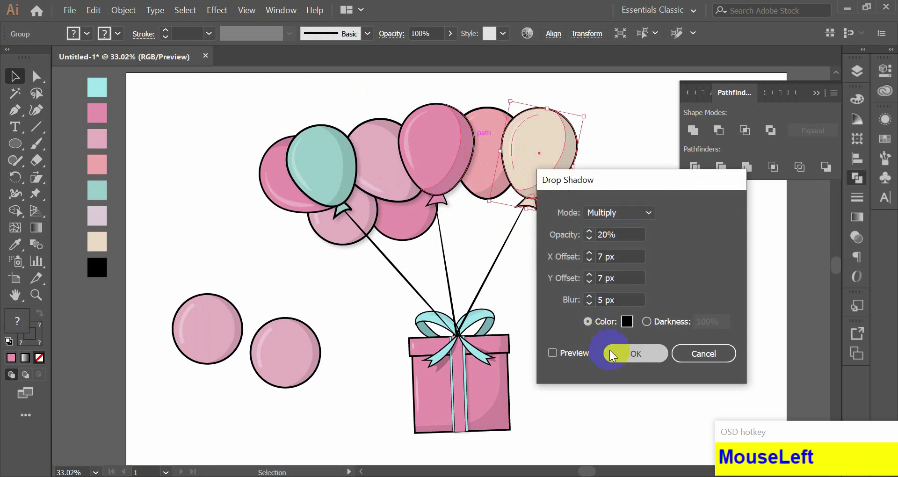
pyautogui.rightClick(296, 373)
pyautogui.click(255, 257)
pyautogui.rightClick(217, 333)
pyautogui.moveTo(246, 233); pyautogui.dragTo(197, 262)
pyautogui.rightClick(197, 262)
# Step: Colour the left round balloons salmon, cream and mint and send them backward into the cluster
pyautogui.click(225, 88)
pyautogui.rightClick(189, 352)
pyautogui.click(204, 411)
pyautogui.rightClick(199, 343)
pyautogui.click(238, 166)
pyautogui.rightClick(273, 376)
pyautogui.click(300, 198)
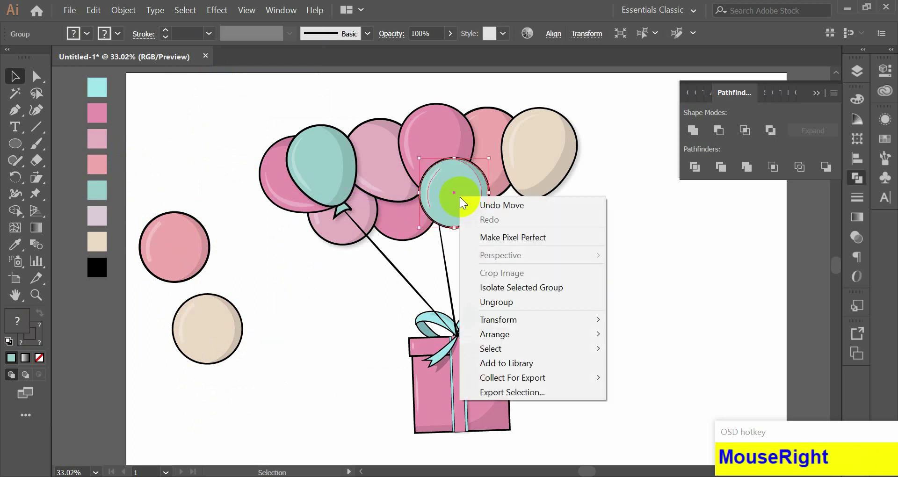
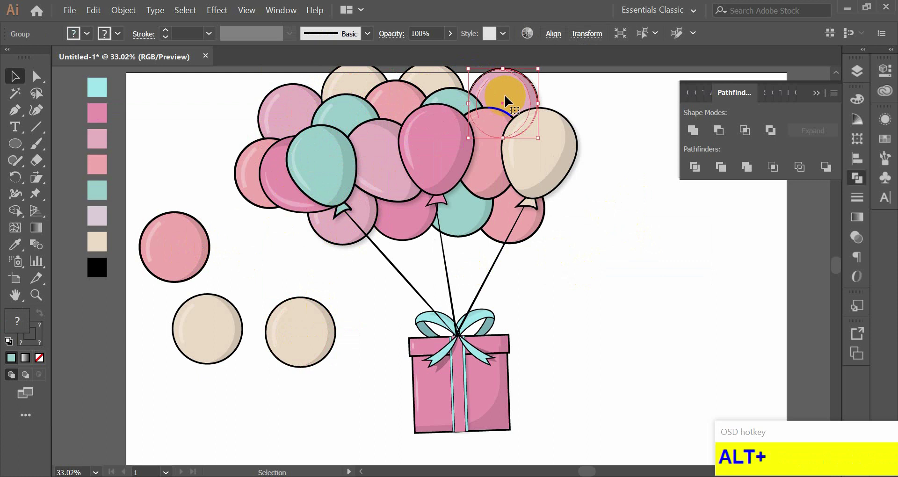
# Step: Copy a round balloon to the cluster's right edge behind the front balloons
pyautogui.click(608, 249)
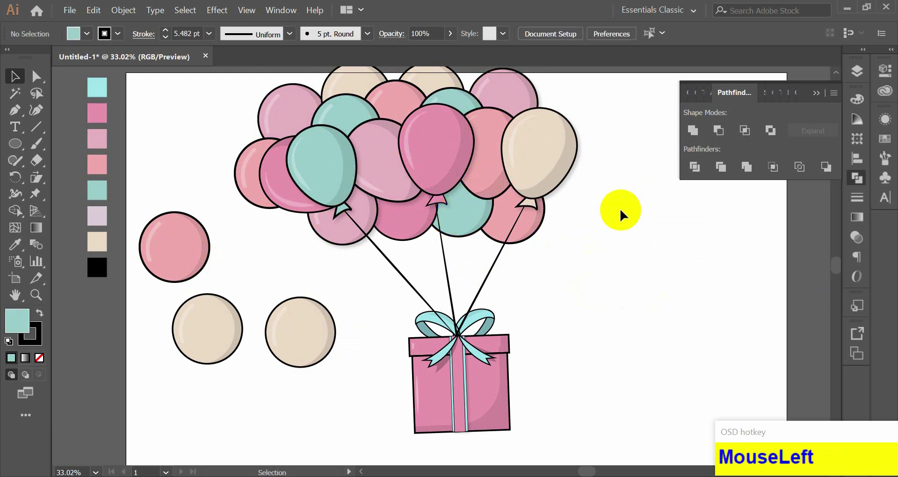
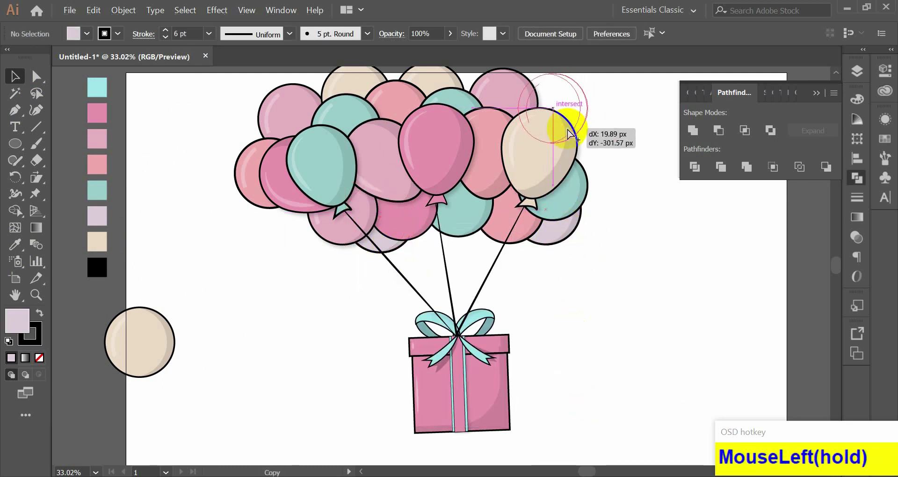
pyautogui.moveTo(465, 223); pyautogui.dragTo(594, 449)
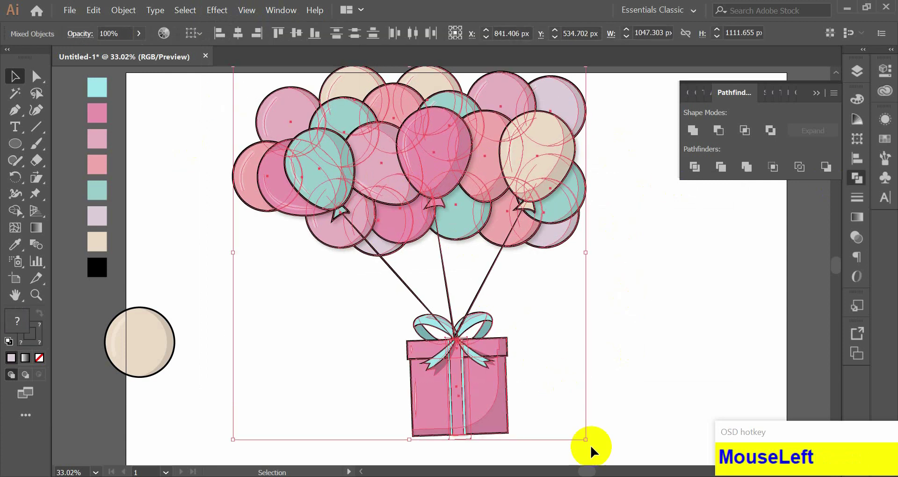
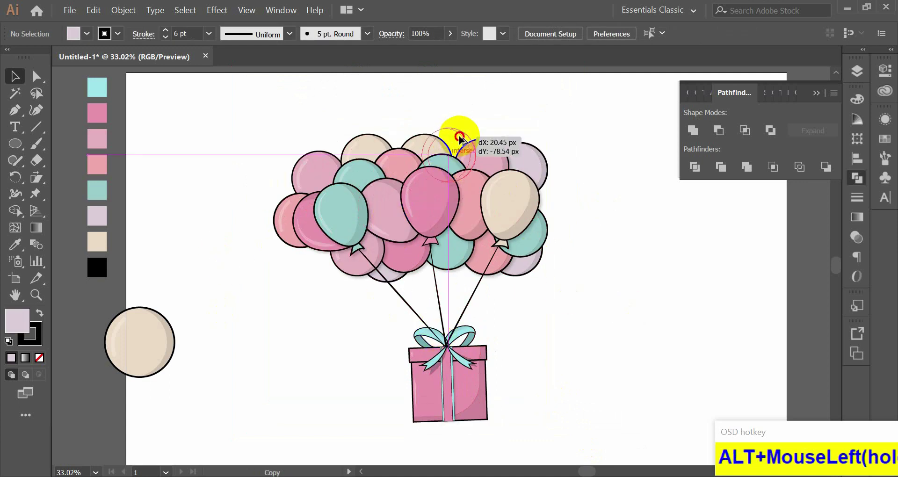
# Step: Pile copied mint and pink round balloons onto the top of the cluster, arranged behind
pyautogui.click(471, 135)
pyautogui.rightClick(472, 135)
pyautogui.click(525, 267)
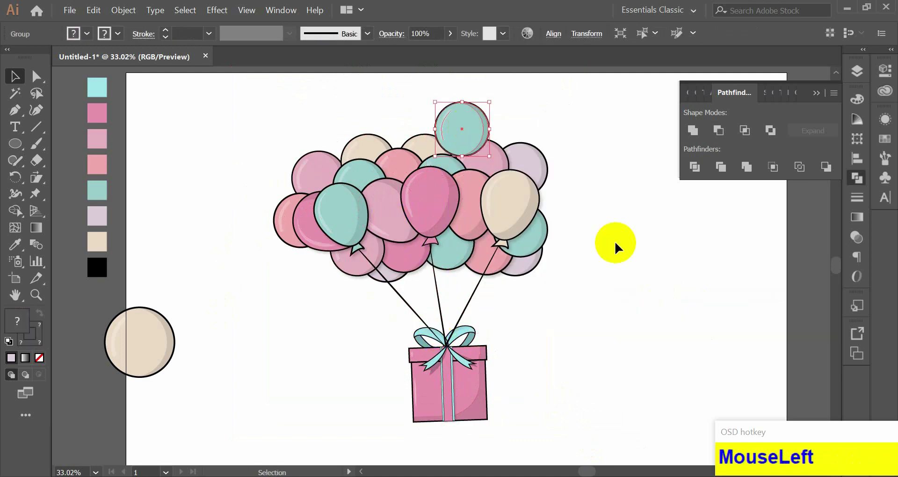
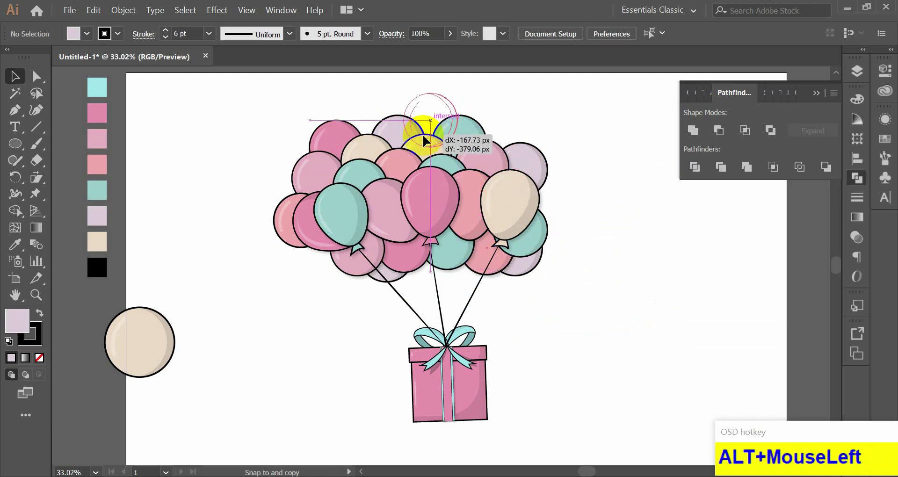
pyautogui.rightClick(440, 117)
pyautogui.click(505, 252)
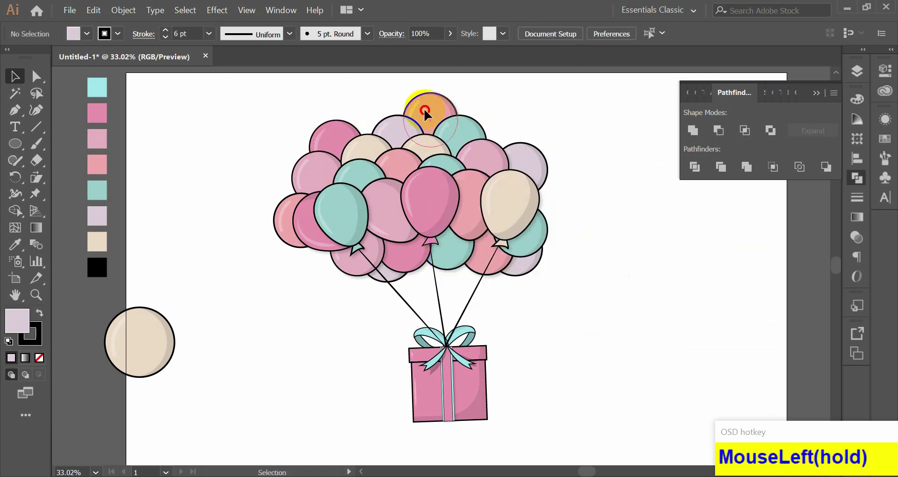
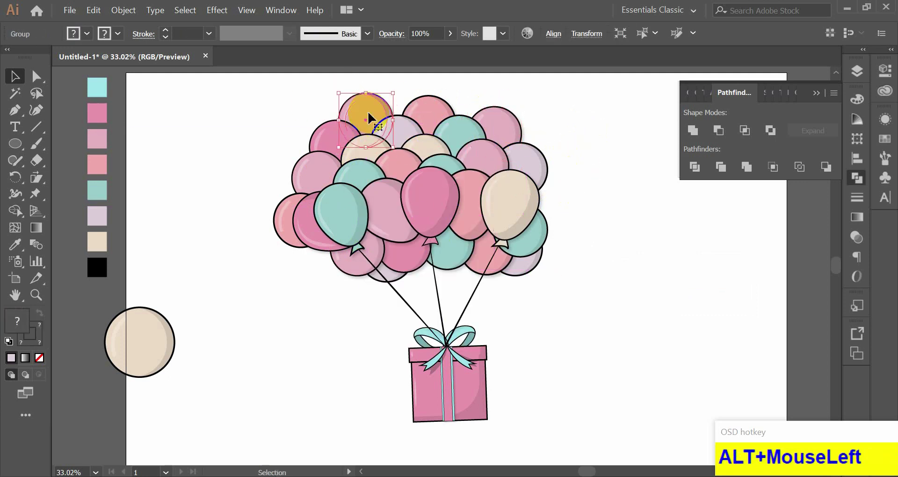
# Step: Copy a top balloon and move it into the left side of the cluster
pyautogui.click(458, 263)
pyautogui.click(606, 229)
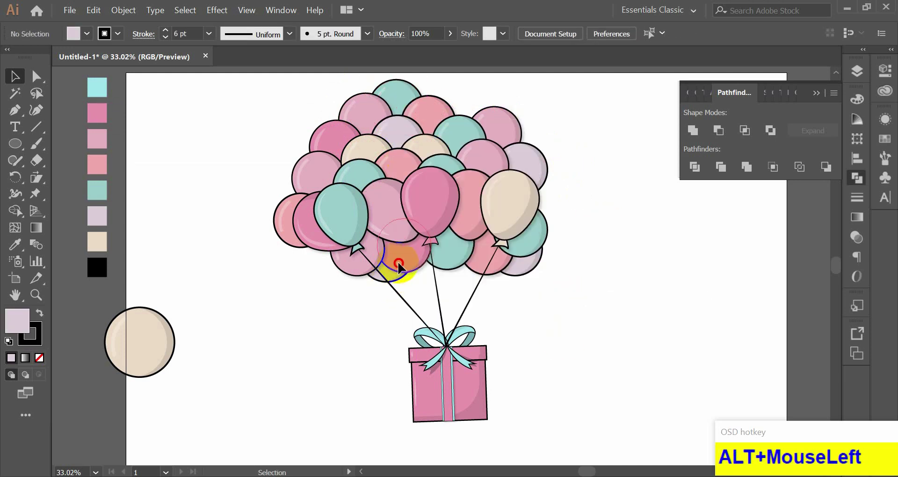
pyautogui.rightClick(531, 250)
pyautogui.moveTo(535, 275); pyautogui.dragTo(603, 239)
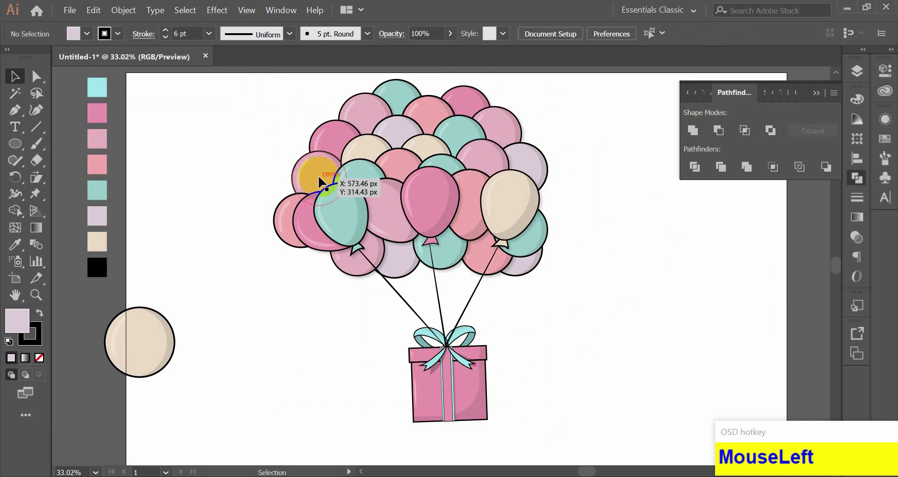